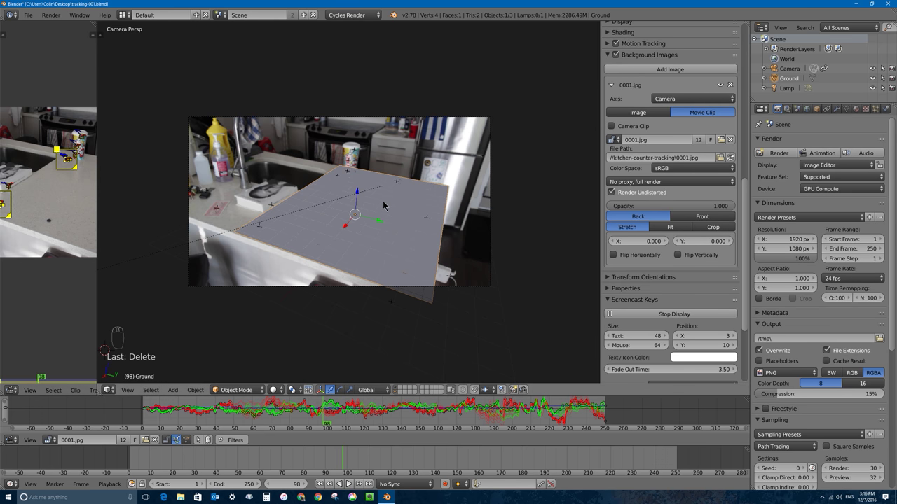
Step: Bring up the add-object list over the 3D viewport with the tracked footage behind
{"action": "key", "text": "shift+s"}
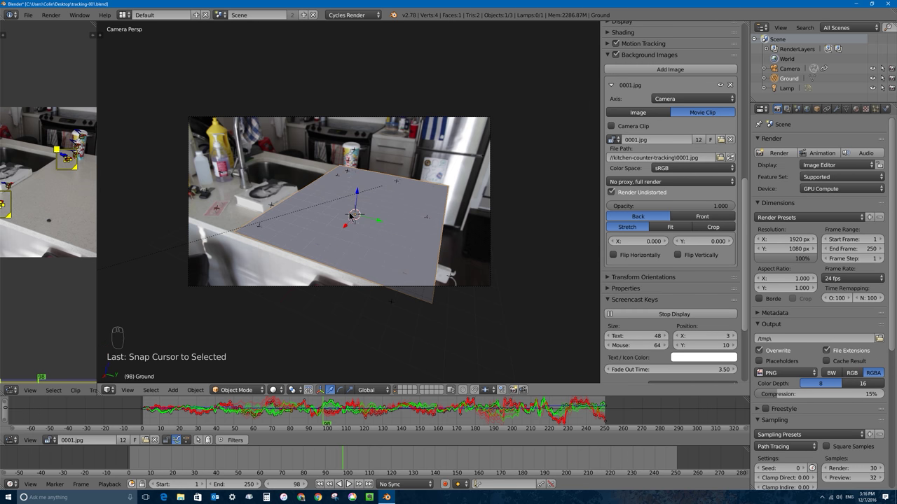
Step: Add a Suzanne monkey mesh and inspect it from front and side orthographic views
{"action": "key", "text": "shift+a"}
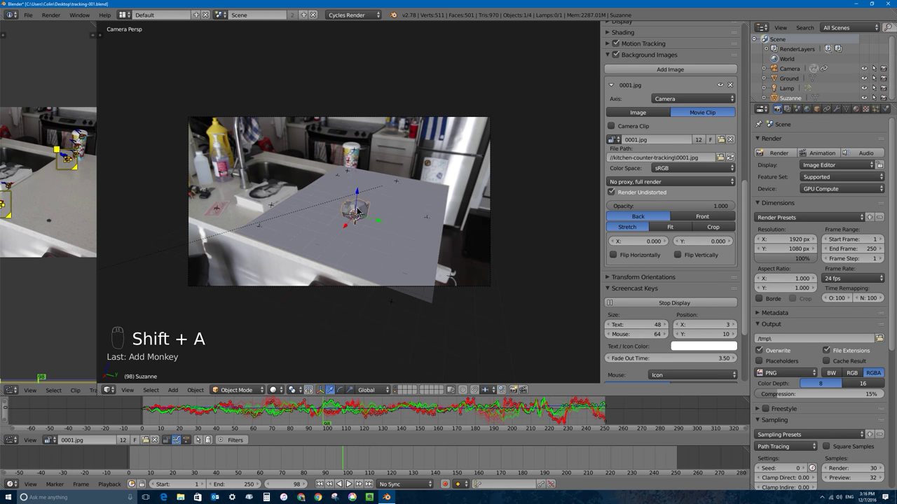
{"action": "key", "text": "KP_3"}
{"action": "key", "text": "s"}
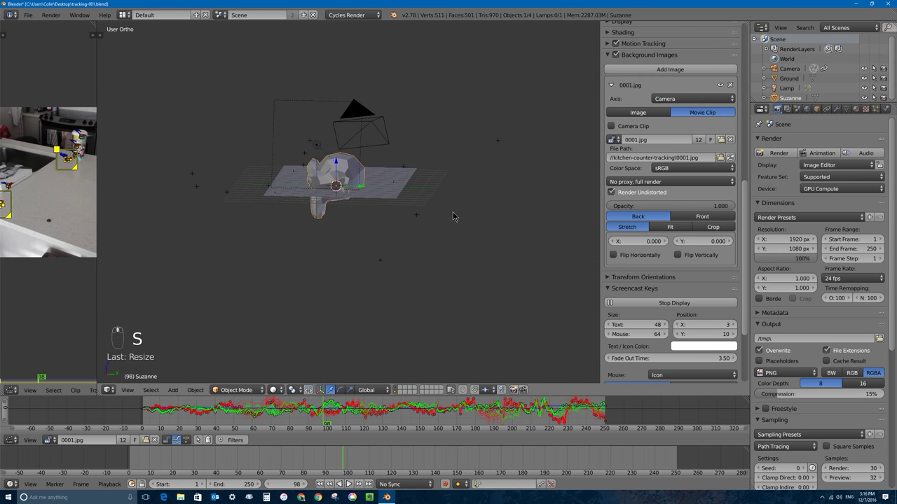
{"action": "key", "text": "s"}
{"action": "key", "text": "KP_1"}
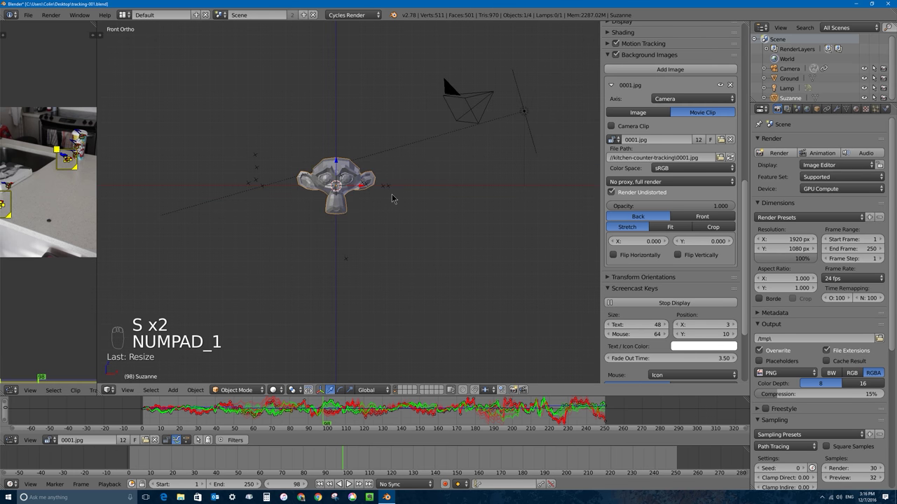
{"action": "key", "text": "KP_3"}
{"action": "key", "text": "r"}
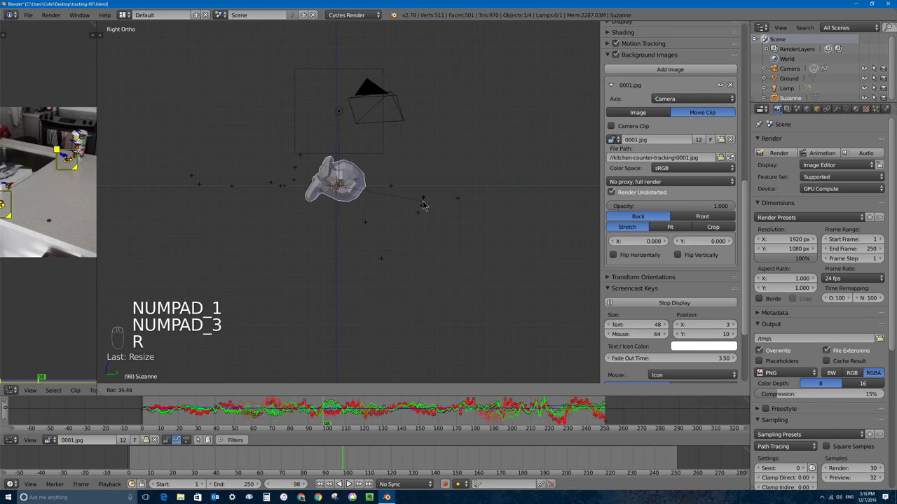
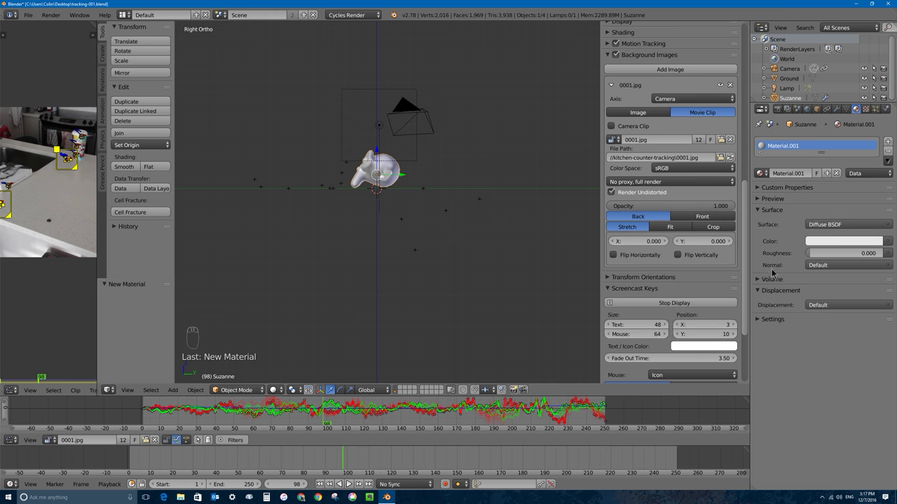
{"action": "left_click_drag", "start_coordinate": [358, 97], "coordinate": [444, 95]}
Step: Set the monkey upright on the ground plane near the back, facing the tracked camera
{"action": "key", "text": "r"}
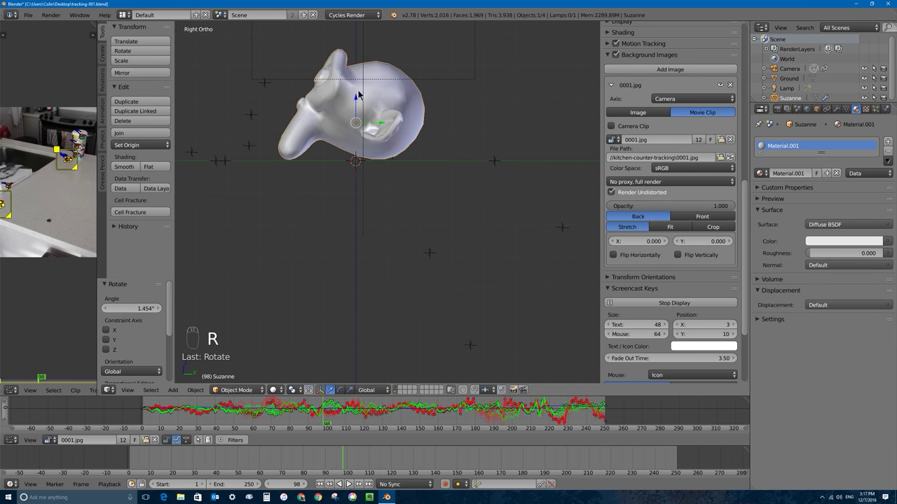
{"action": "left_click", "coordinate": [358, 100]}
{"action": "left_click_drag", "start_coordinate": [338, 131], "coordinate": [387, 155]}
{"action": "key", "text": "KP_0"}
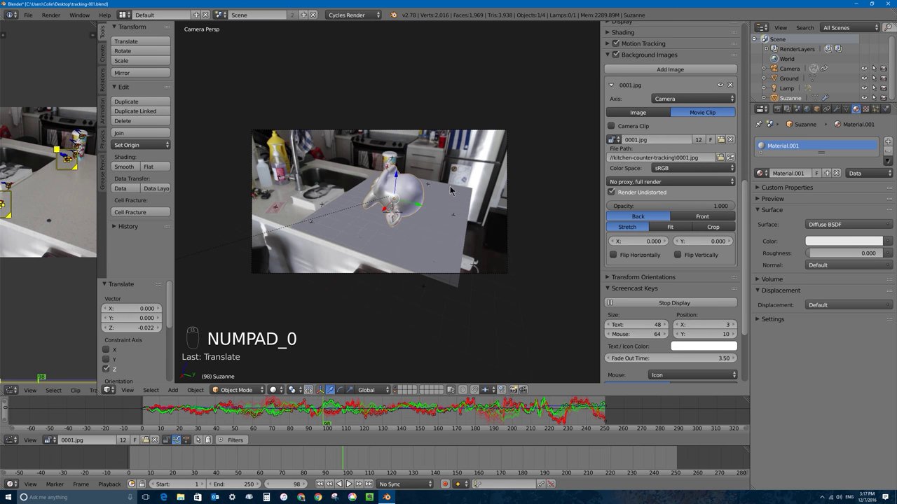
{"action": "key", "text": "r"}
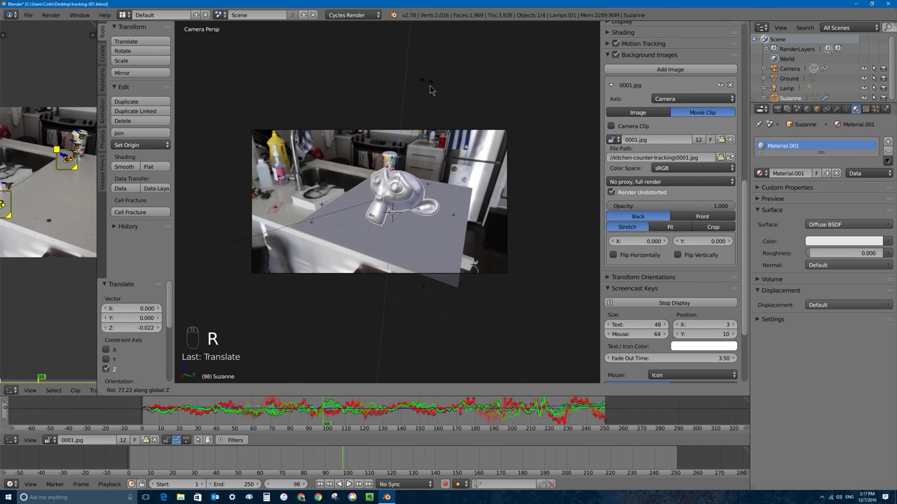
{"action": "key", "text": "g"}
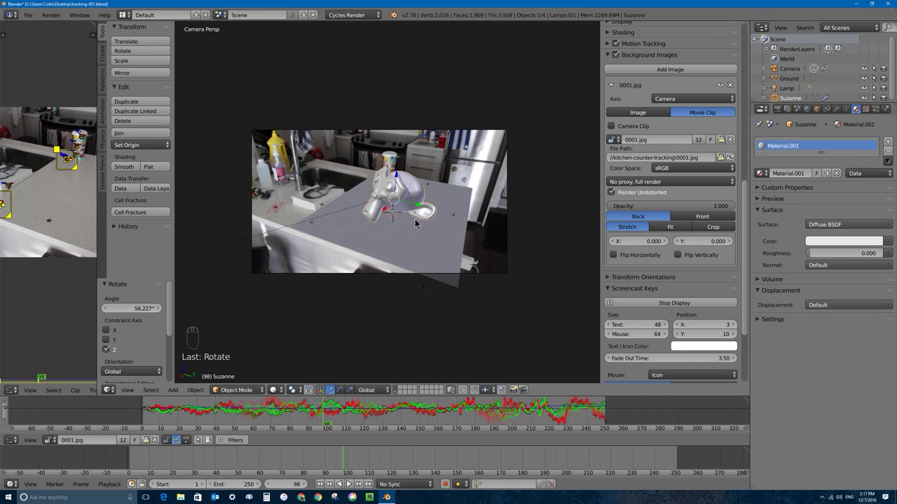
{"action": "key", "text": "g"}
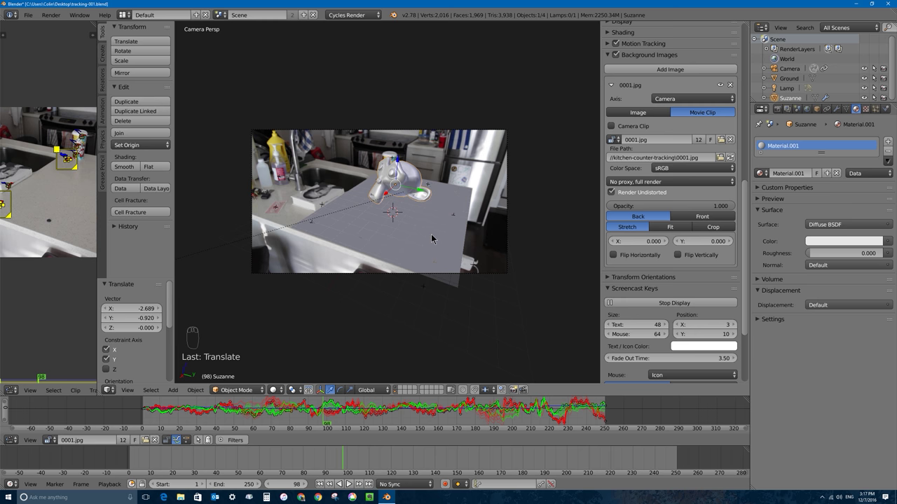
Step: Add a cone and lift it vertically so its base rests on the ground plane
{"action": "key", "text": "shift+a"}
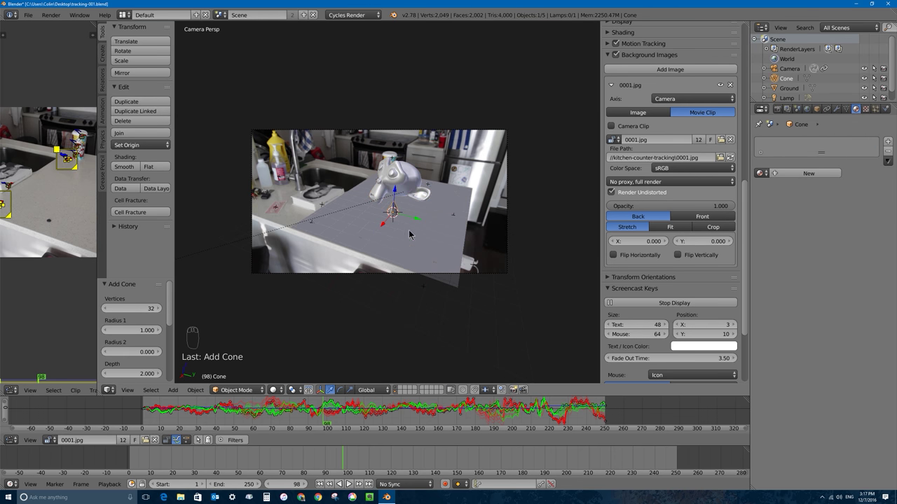
{"action": "key", "text": "s"}
{"action": "key", "text": "KP_3"}
{"action": "key", "text": "s"}
{"action": "key", "text": "g"}
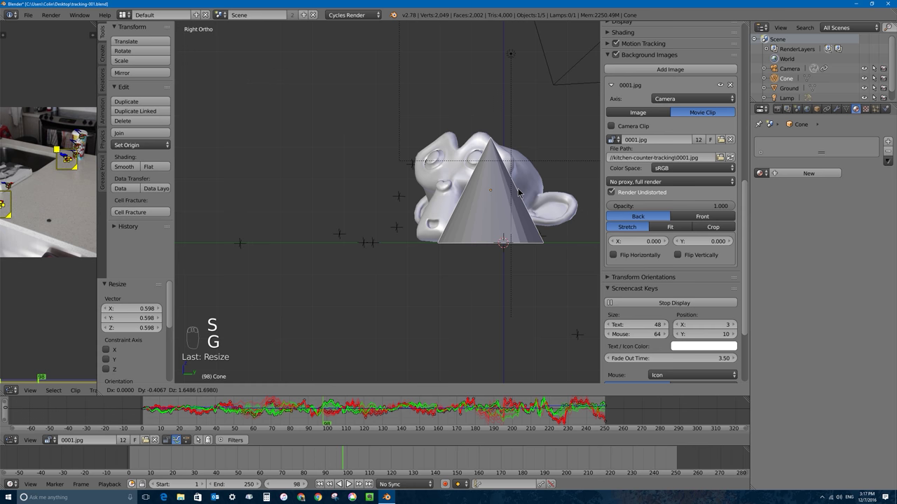
Step: Through the tracked camera, move the cone to the right of the monkey
{"action": "key", "text": "KP_0"}
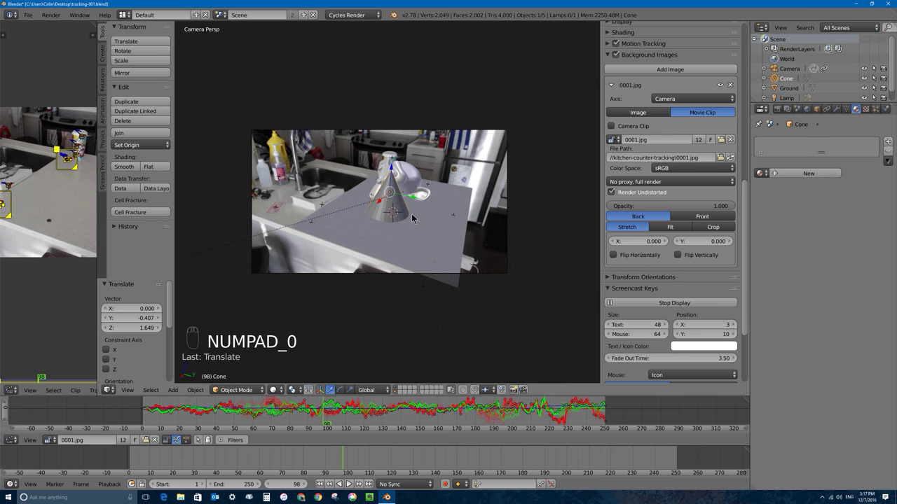
{"action": "key", "text": "g"}
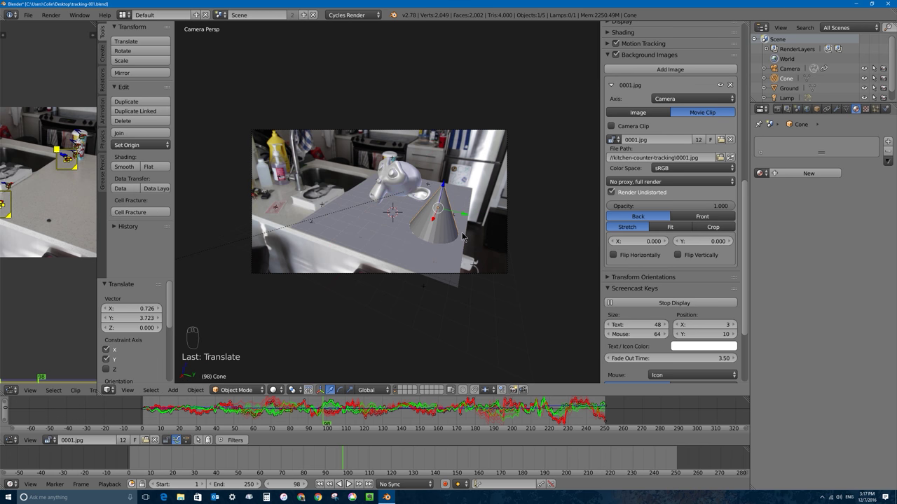
{"action": "key", "text": "shift+a"}
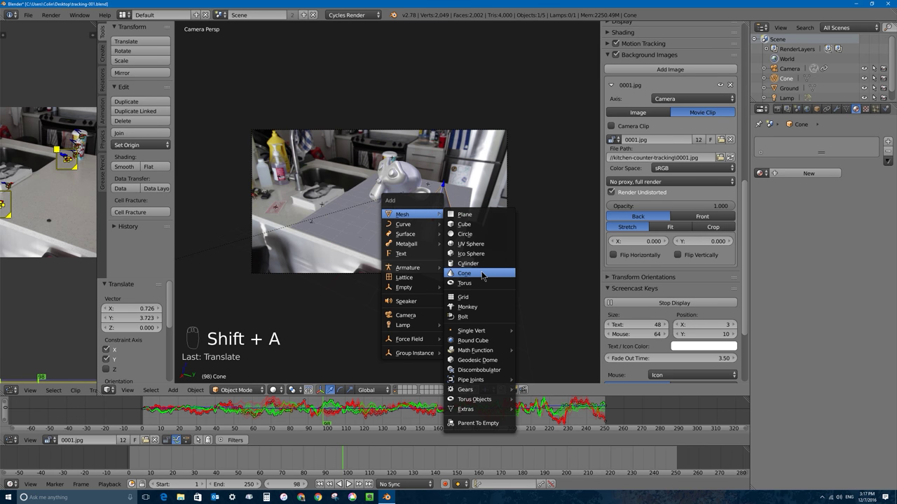
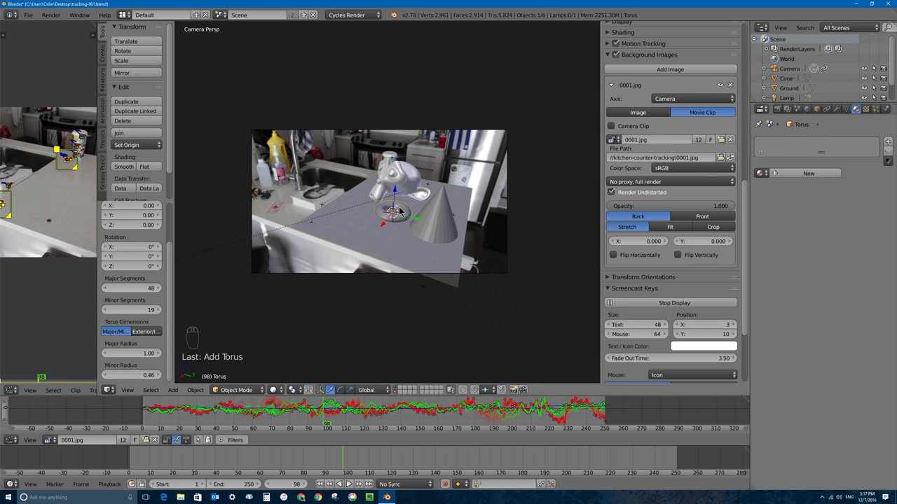
Step: Lift the torus flat onto the ground plane and move it left, in front of the monkey and cone
{"action": "key", "text": "KP_1"}
{"action": "left_click", "coordinate": [337, 220]}
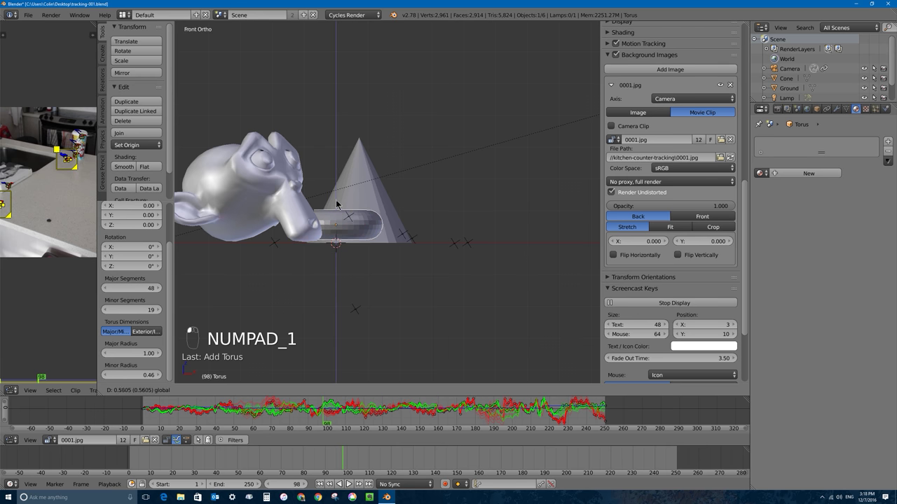
{"action": "left_click", "coordinate": [339, 206]}
{"action": "left_click_drag", "start_coordinate": [337, 205], "coordinate": [380, 202]}
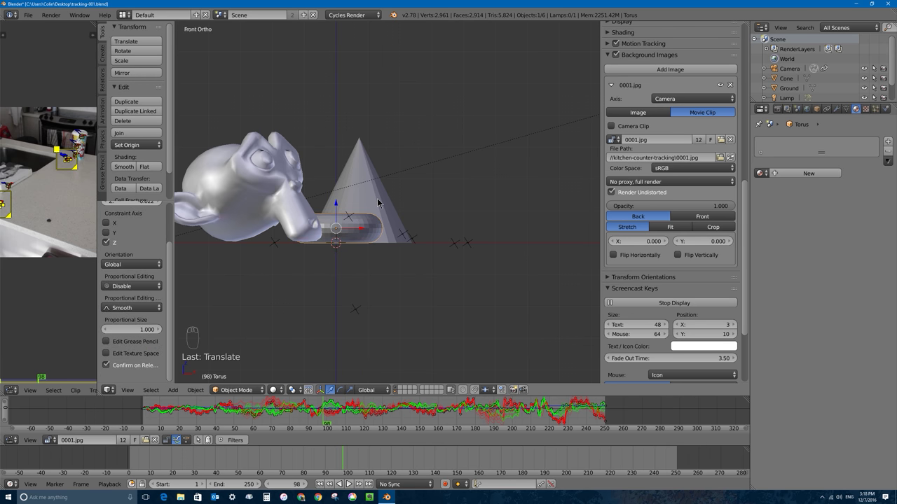
{"action": "key", "text": "KP_0"}
{"action": "key", "text": "g"}
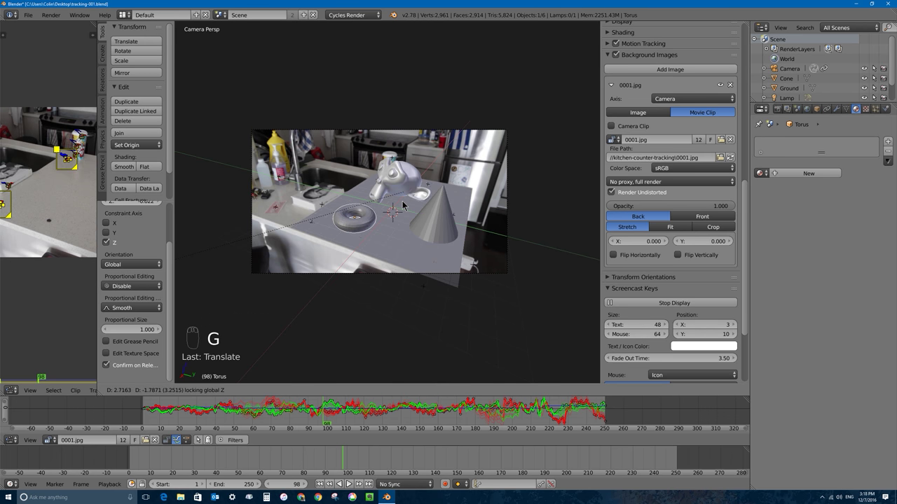
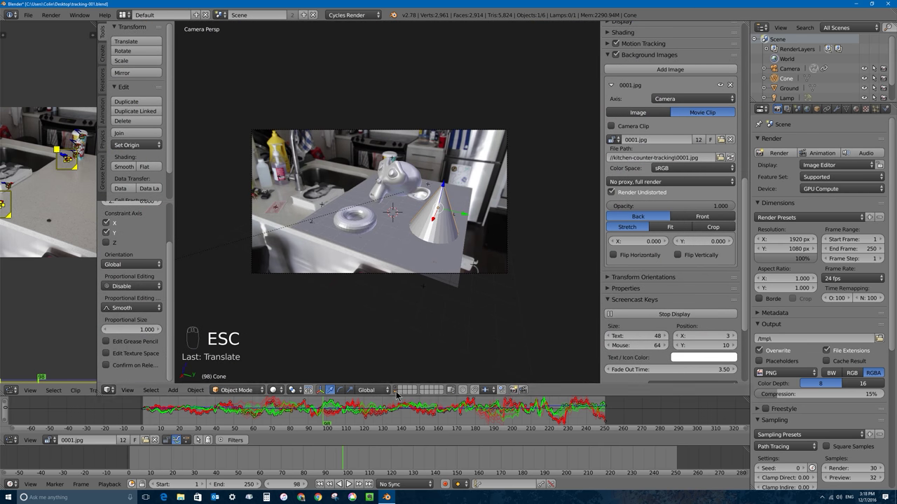
{"action": "left_click_drag", "start_coordinate": [398, 391], "coordinate": [399, 394]}
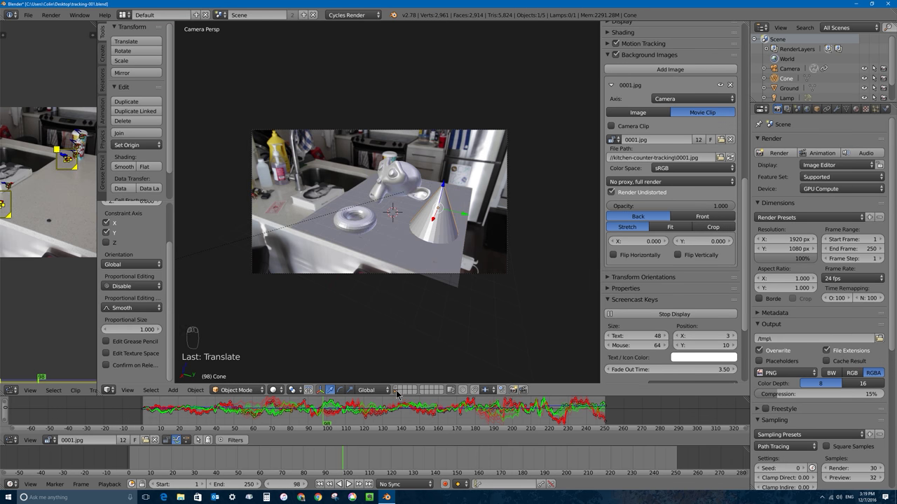
{"action": "left_click_drag", "start_coordinate": [400, 395], "coordinate": [398, 402]}
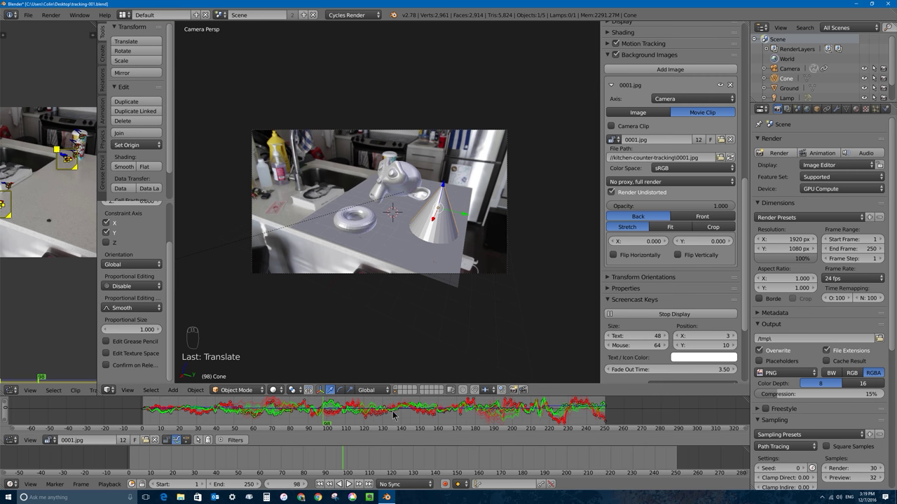